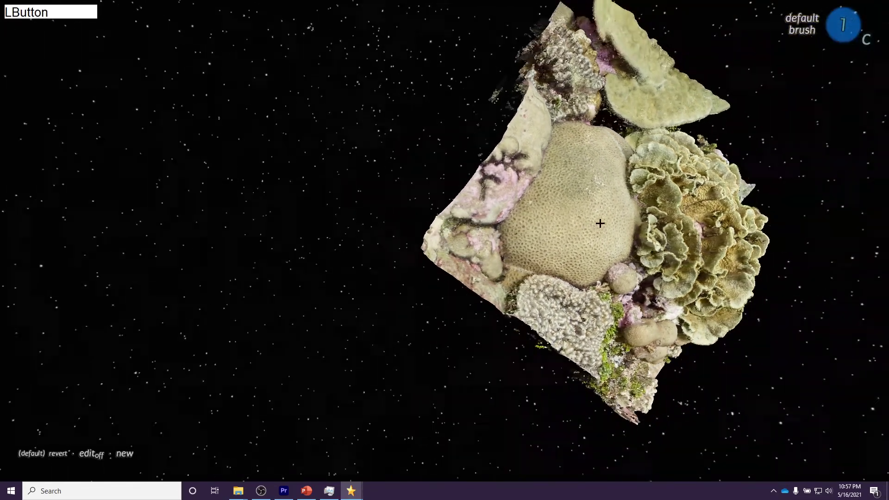
Recenter across the brain coral, lettuce coral, right edge and top plate coral to turn the reef.
left_click(685, 248)
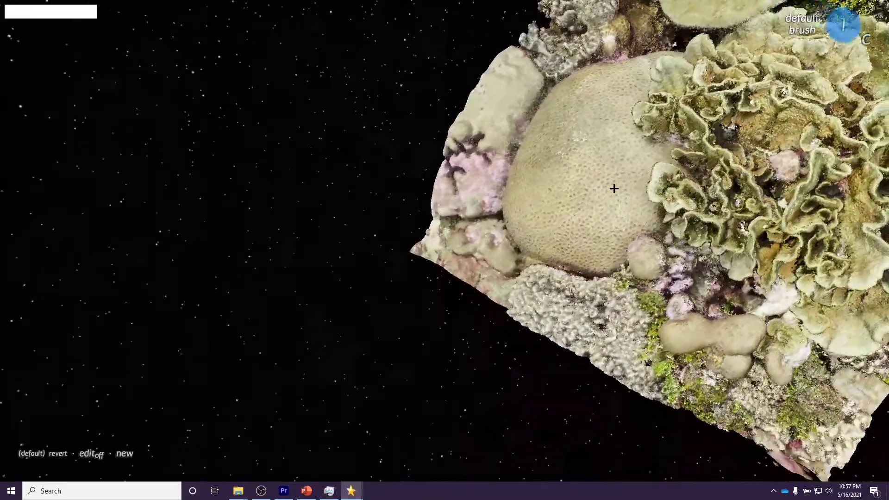
left_click(571, 180)
left_click(552, 70)
left_click(782, 128)
left_click(757, 80)
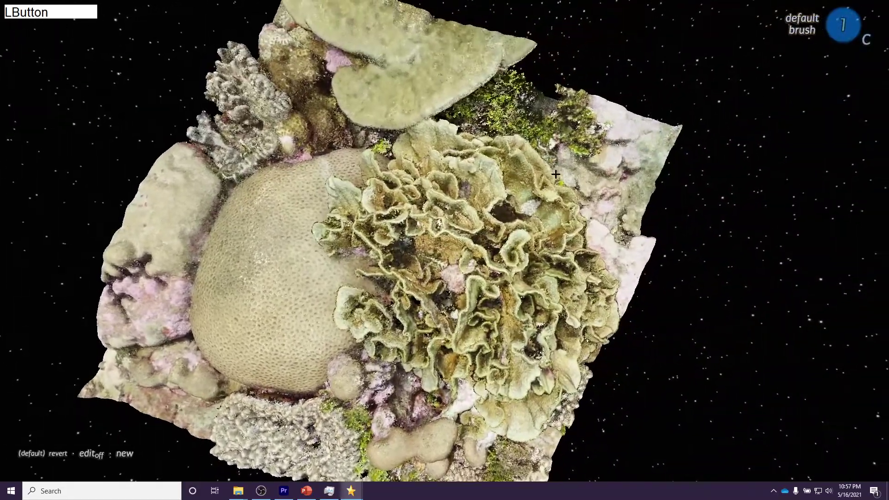
left_click(645, 126)
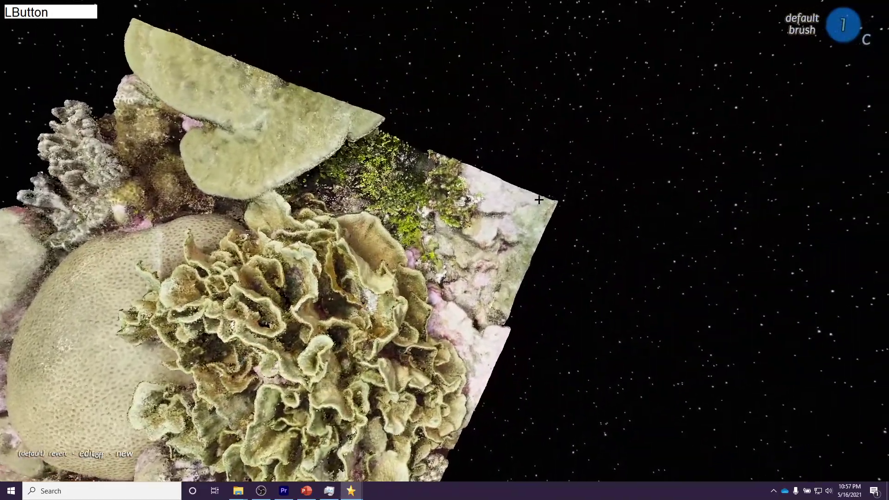
left_click(284, 121)
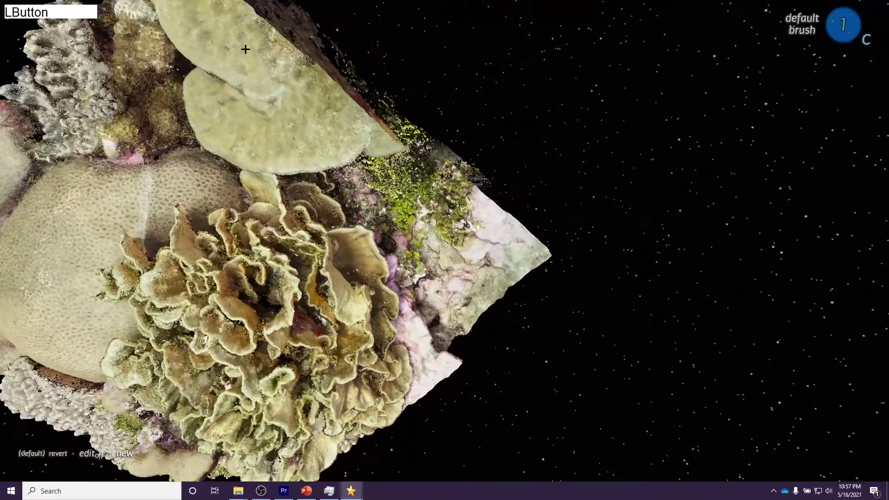
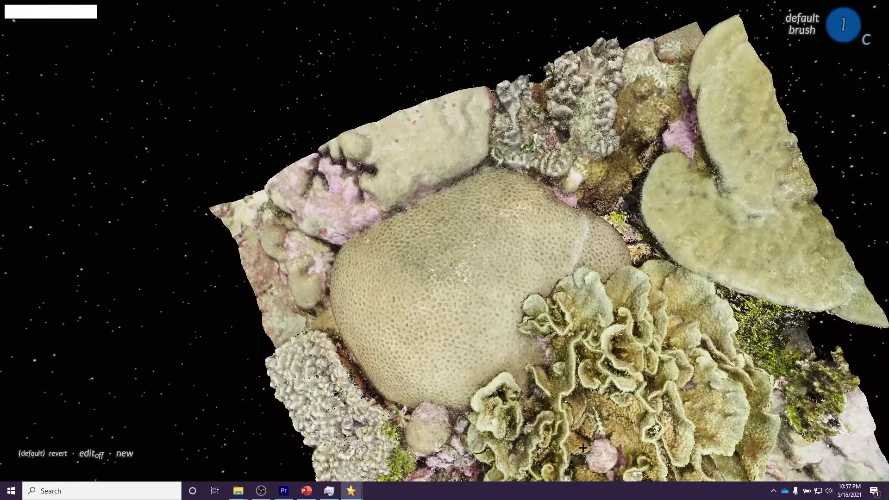
Recenter near the brain coral, the small lobed coral and finally the lettuce coral.
left_click(588, 449)
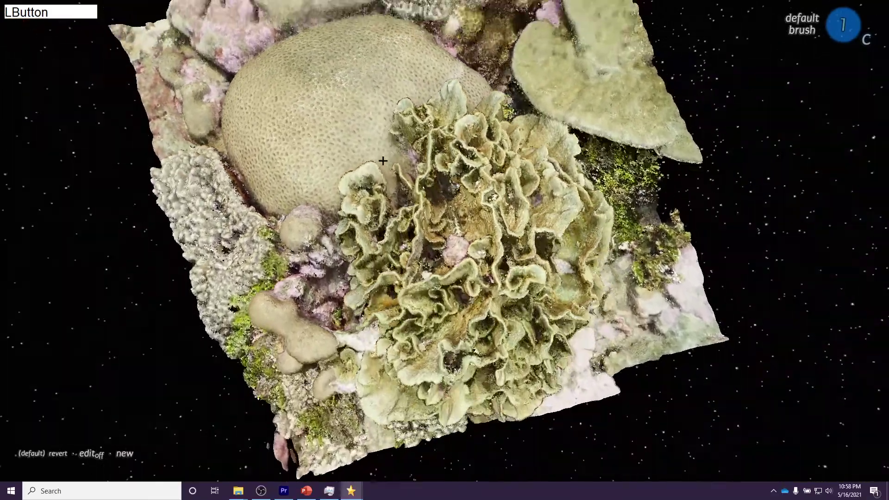
left_click(415, 273)
left_click(570, 299)
left_click(613, 363)
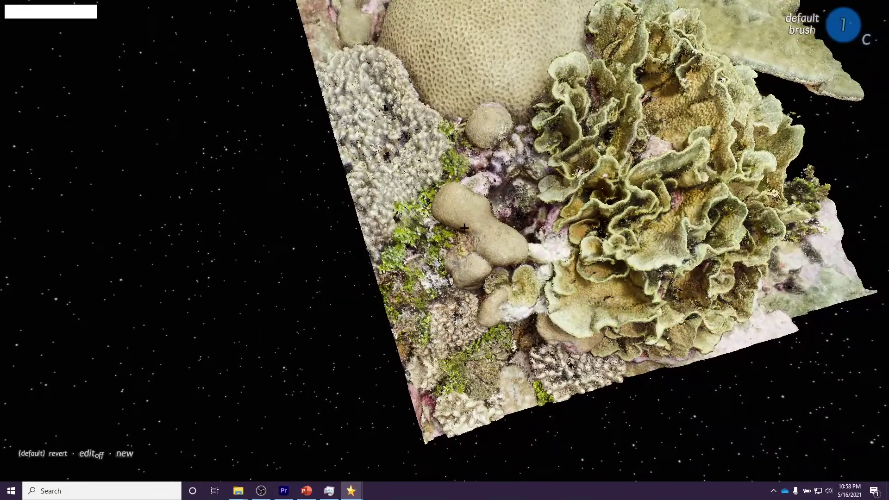
left_click(565, 102)
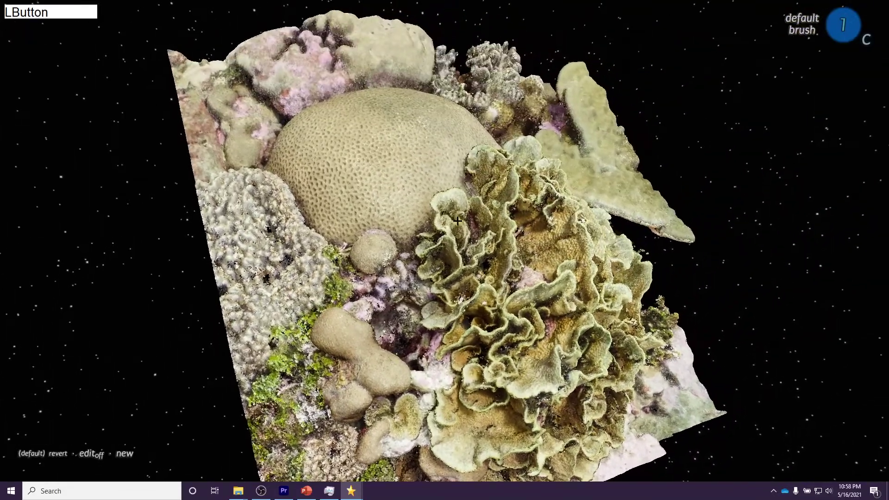
Zoom in on the lettuce coral, then zoom far out from the reef.
left_click(478, 239)
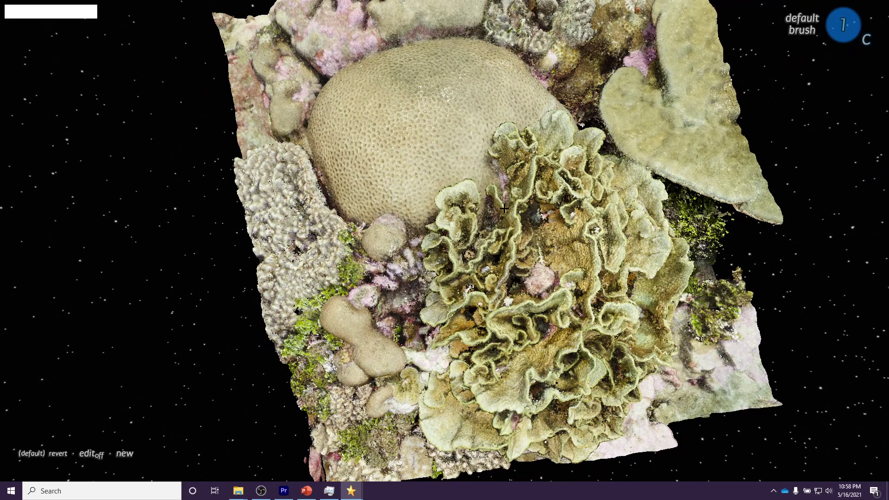
right_click(498, 200)
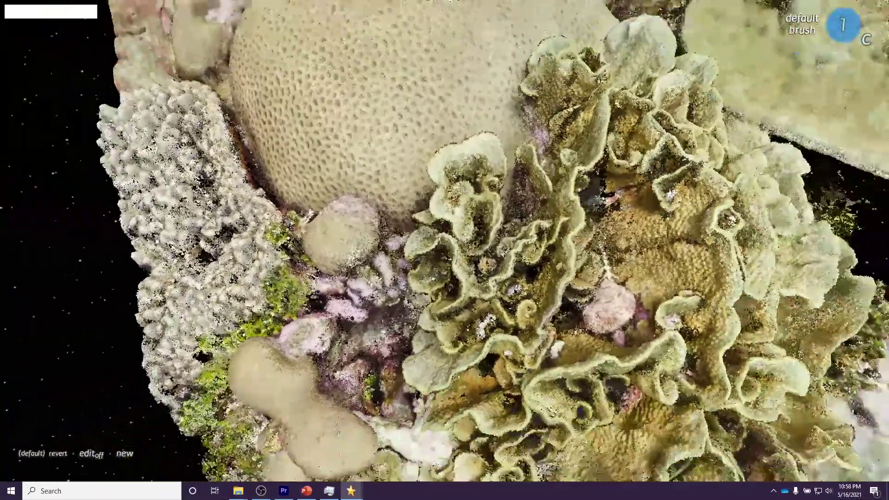
right_click(531, 247)
right_click(489, 234)
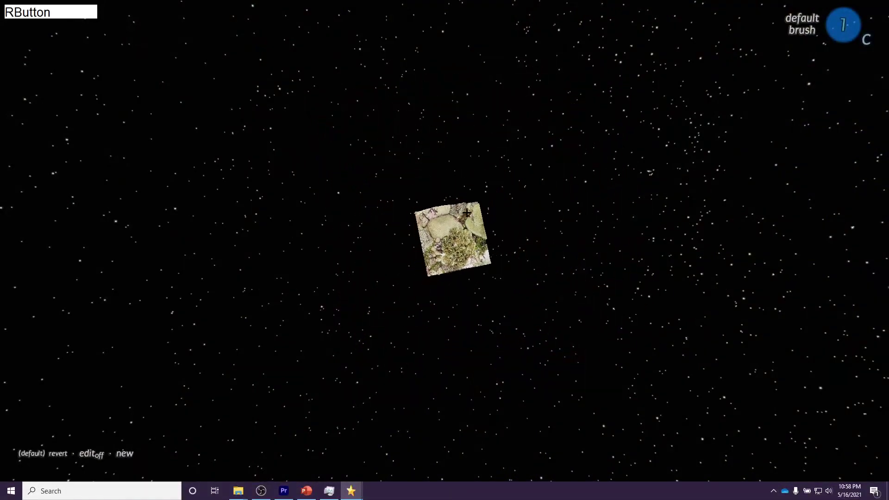
Recenter on the distant reef and zoom back in until the whole patch is framed.
left_click(450, 263)
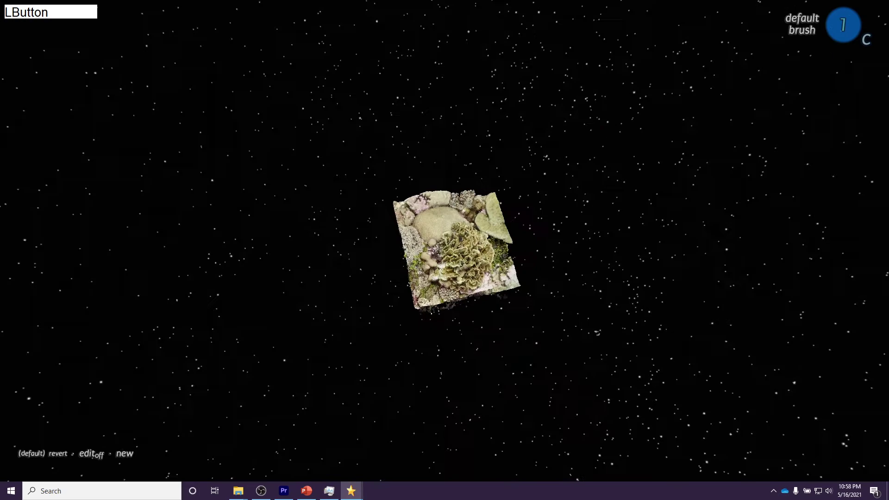
left_click(478, 258)
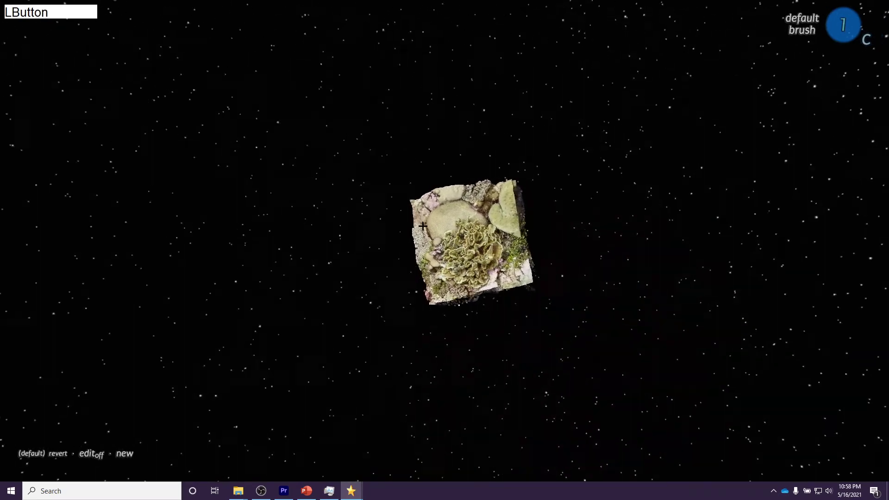
right_click(468, 244)
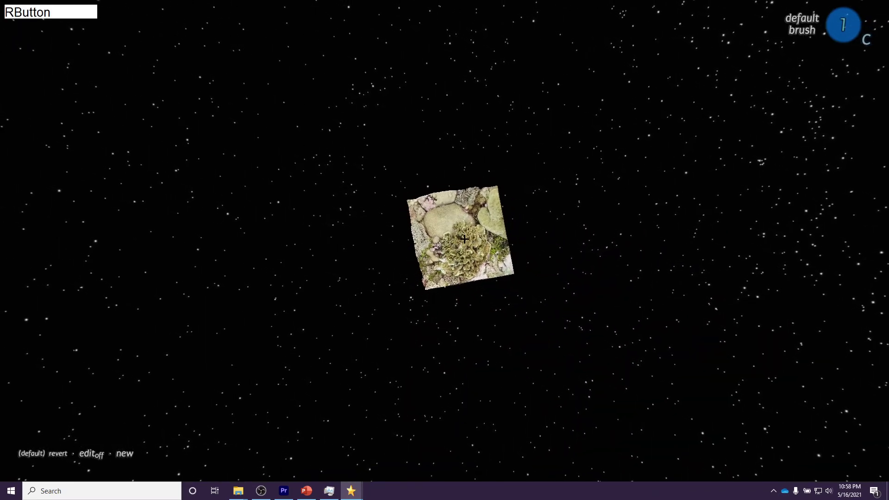
right_click(473, 200)
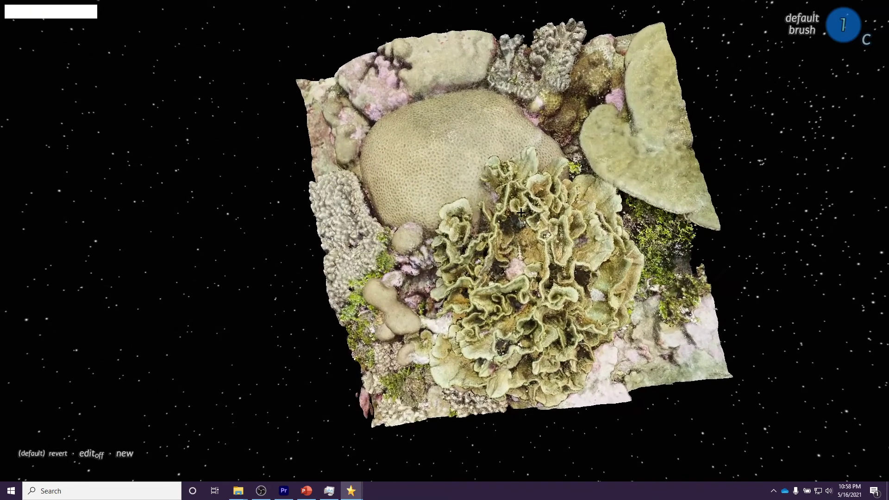